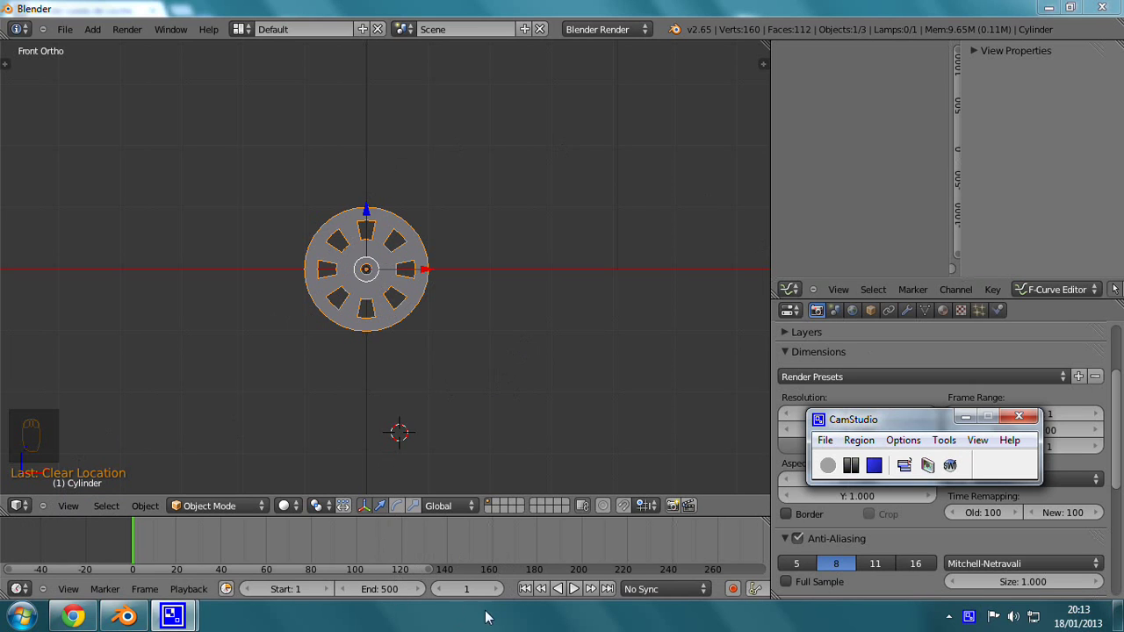
Step: Select the slotted wheel and key its rotation at frame 1
left_click_drag(394, 304, 480, 319)
key("i")
right_click(458, 318)
key("i")
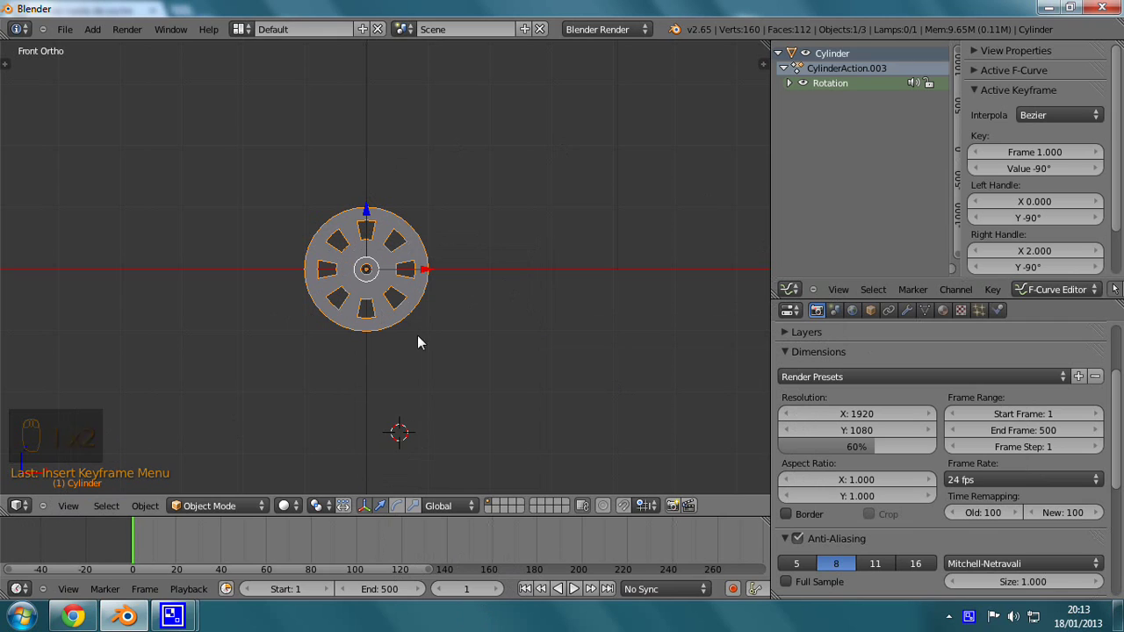
Step: At frame 60 rotate the wheel to about -400° and key its rotation again, enlarging the graph editor
left_click_drag(133, 551, 272, 556)
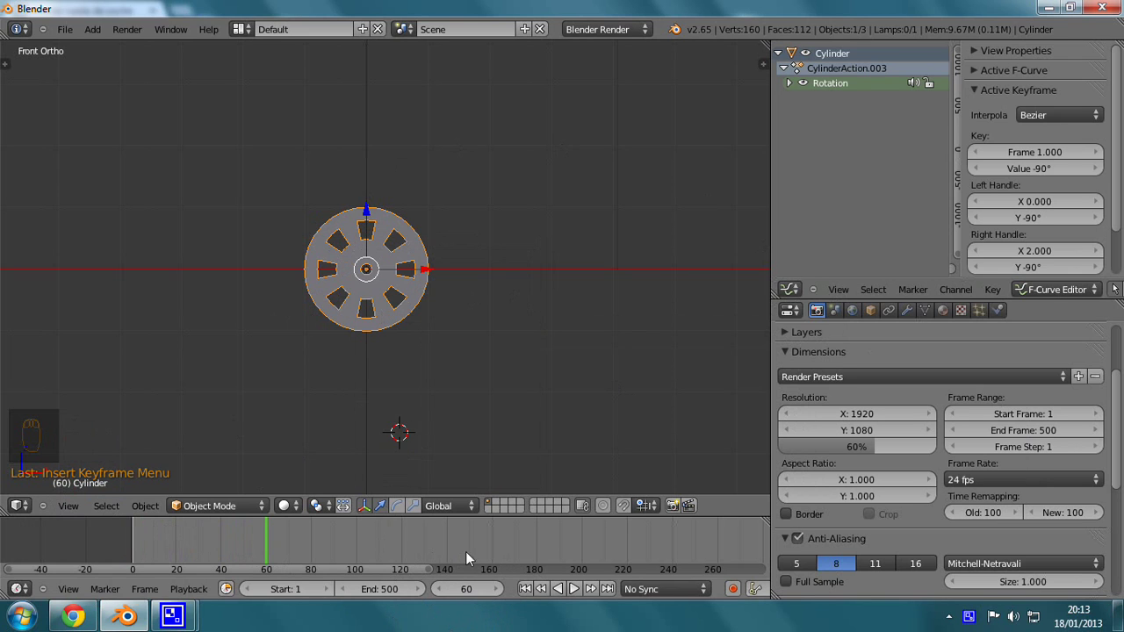
key("r")
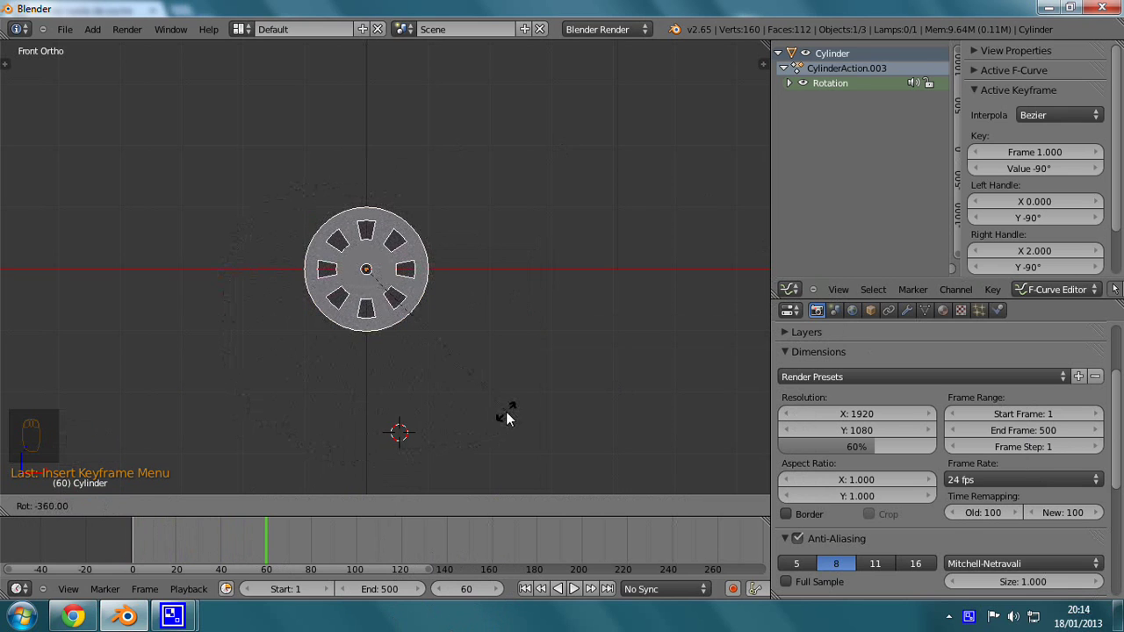
left_click(510, 416)
key("i")
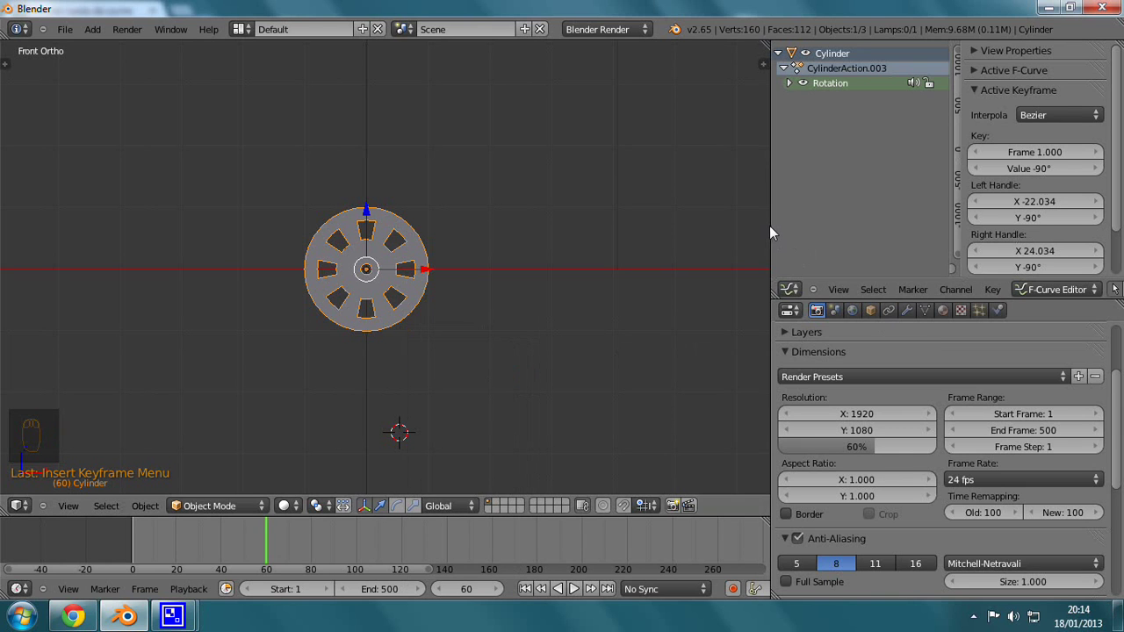
left_click_drag(776, 229, 818, 201)
Step: Select the rotation curve's keys, fit the curve in view and set their interpolation to Linear
middle_click(817, 201)
left_click_drag(850, 247, 845, 234)
right_click(845, 235)
left_click_drag(845, 234, 809, 178)
key("l")
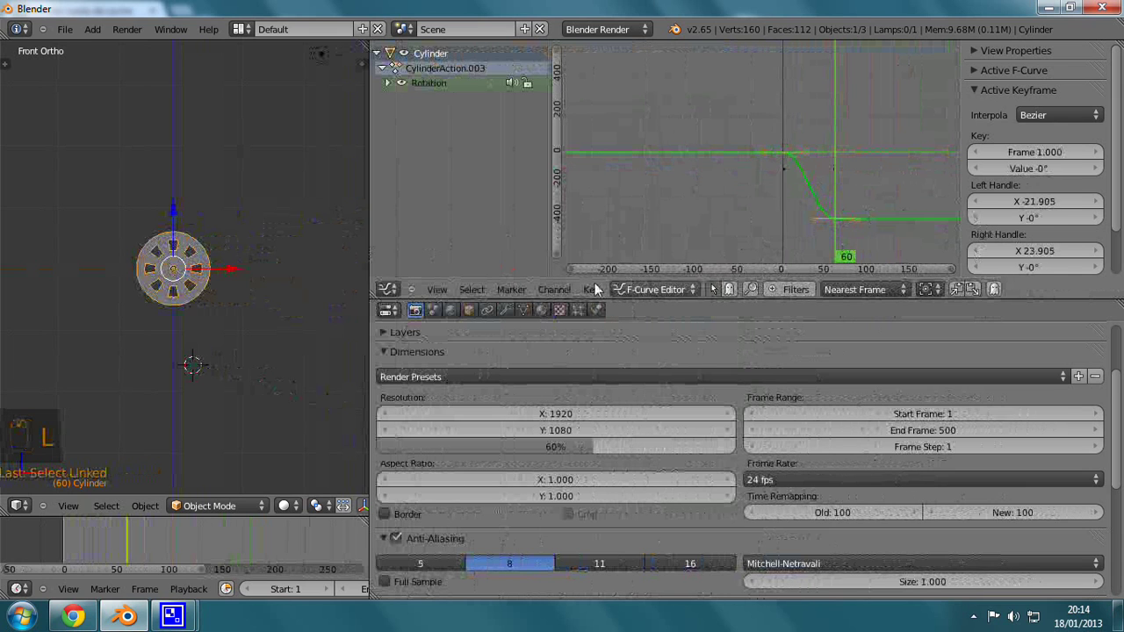
left_click_drag(596, 293, 747, 496)
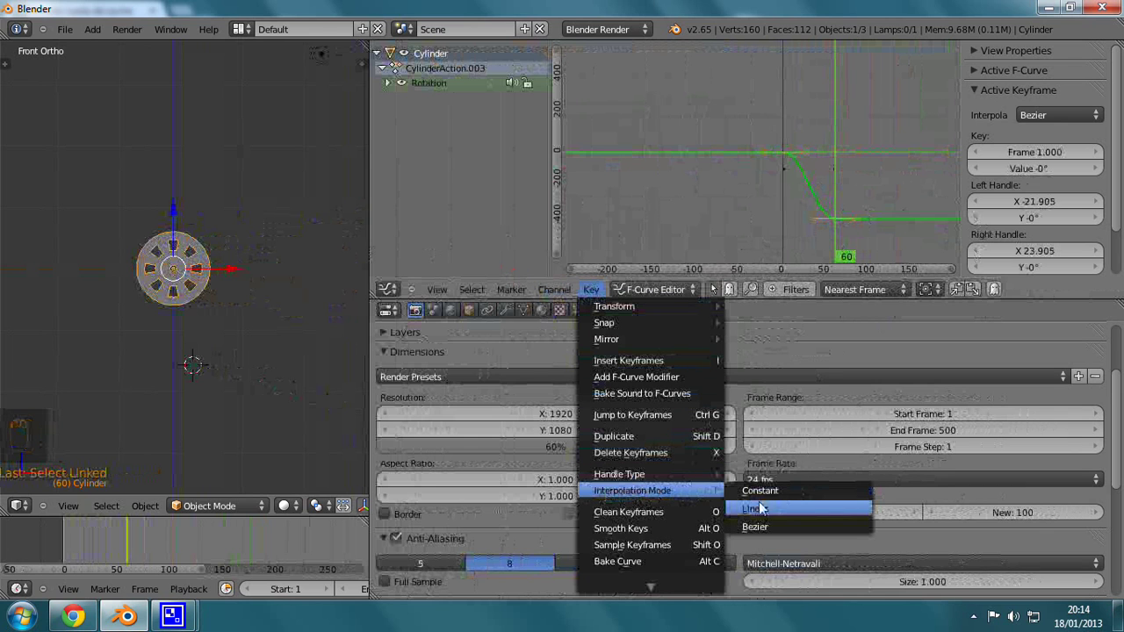
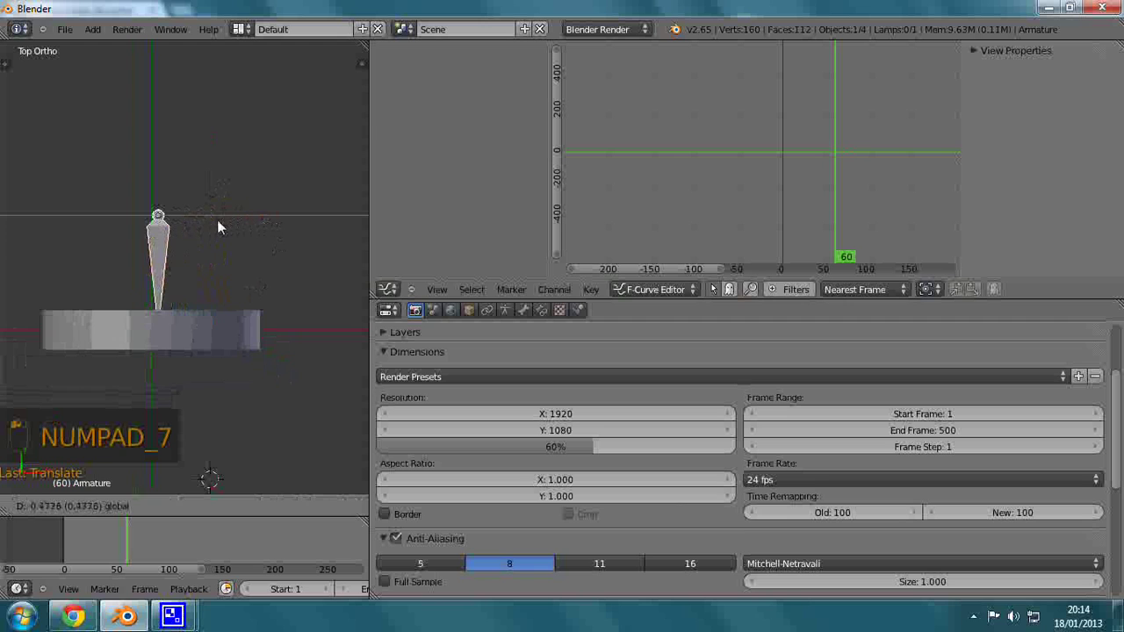
Step: Orbit around the scene and add a single-bone armature beside the wheel
left_click_drag(283, 311, 309, 363)
left_click_drag(219, 395, 194, 376)
middle_click(149, 344)
left_click_drag(123, 165, 101, 260)
left_click_drag(99, 255, 203, 252)
left_click(54, 340)
left_click_drag(205, 250, 195, 260)
left_click_drag(195, 258, 375, 275)
left_click(195, 259)
Step: Select the wheel with the bone in Pose Mode and parent the wheel to the Bone via Ctrl+P
middle_click(195, 258)
left_click_drag(369, 271, 538, 293)
middle_click(537, 294)
left_click(576, 300)
middle_click(476, 300)
left_click_drag(396, 307, 341, 300)
middle_click(341, 300)
left_click(331, 298)
key("ctrl+p")
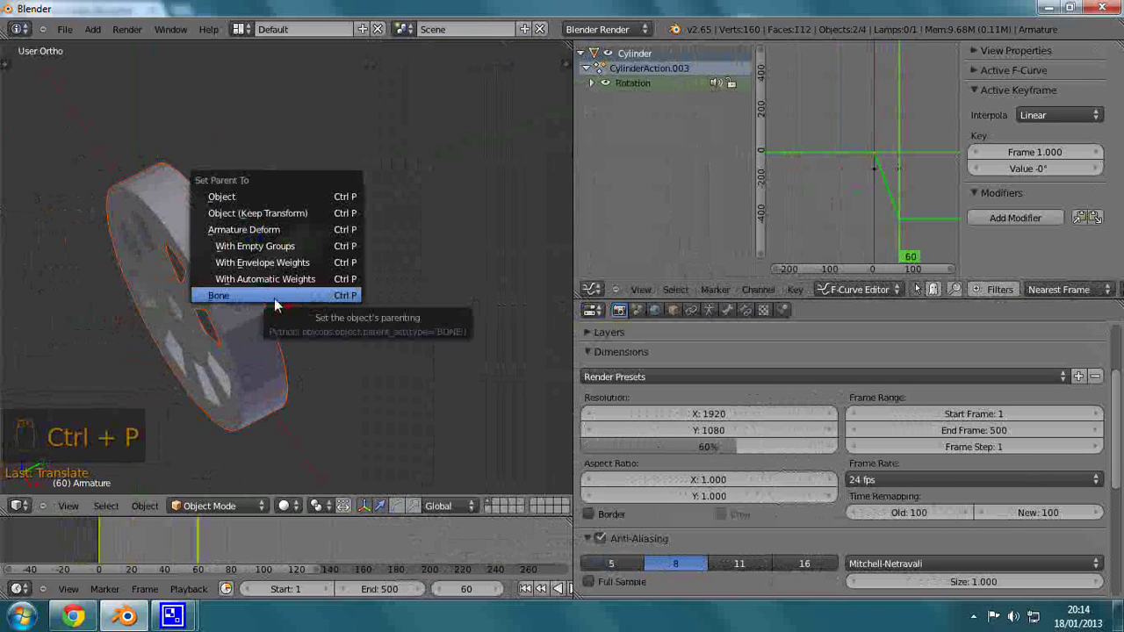
left_click_drag(286, 257, 219, 452)
left_click_drag(210, 510, 219, 452)
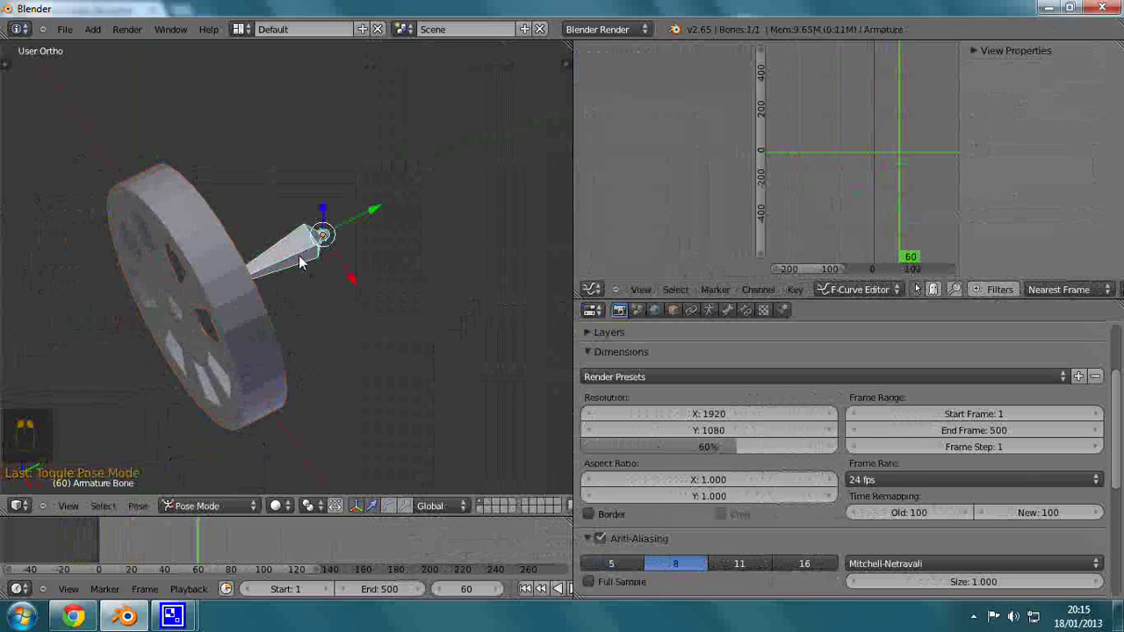
Step: Leave Pose Mode, move the bone to test the parenting and reselect the slotted wheel
left_click(300, 260)
left_click_drag(301, 259, 186, 230)
key("g")
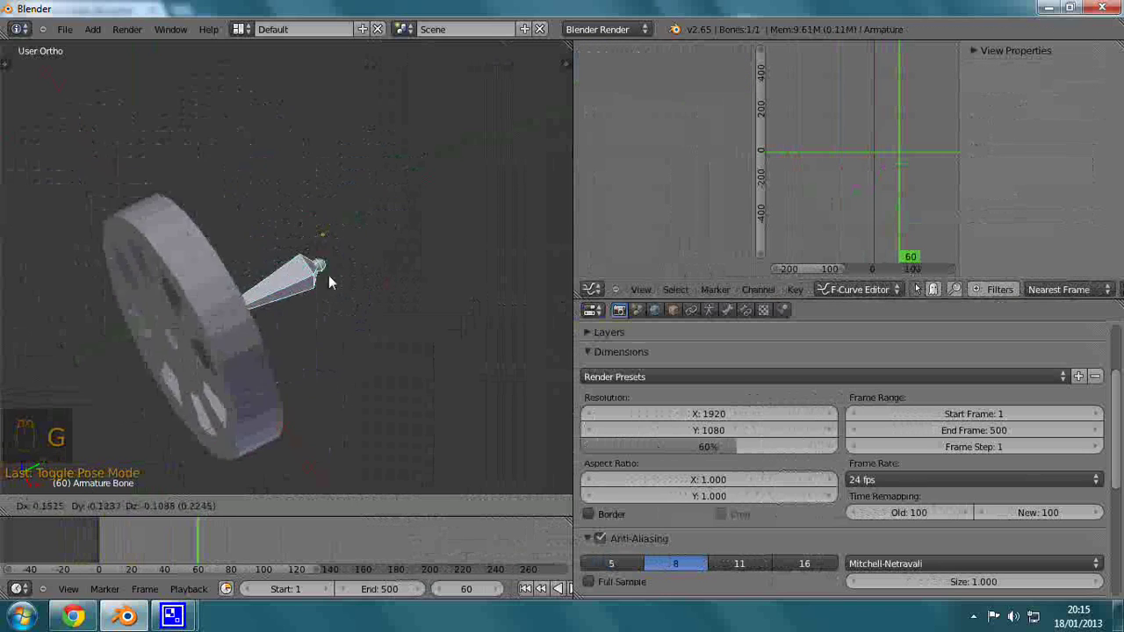
left_click_drag(326, 267, 390, 322)
left_click_drag(390, 321, 425, 323)
left_click_drag(425, 323, 428, 338)
right_click(428, 338)
middle_click(428, 338)
left_click(430, 335)
left_click_drag(430, 336, 410, 371)
right_click(392, 271)
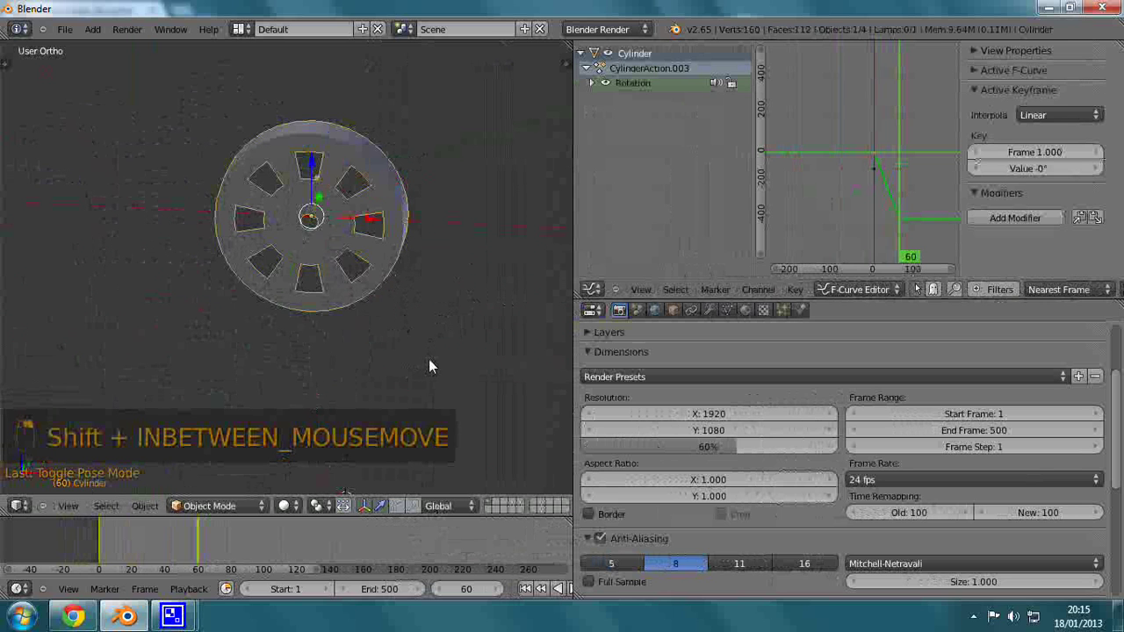
Step: Play back the animation briefly and select all keyframes of the wheel's rotation curve
double_click(433, 362)
key("alt+a")
left_click_drag(371, 320, 356, 298)
key("Escape")
left_click_drag(375, 373, 736, 299)
right_click(847, 226)
left_click(871, 221)
left_click_drag(494, 259, 325, 301)
left_click(325, 300)
right_click(325, 301)
key("alt+a")
key("Escape")
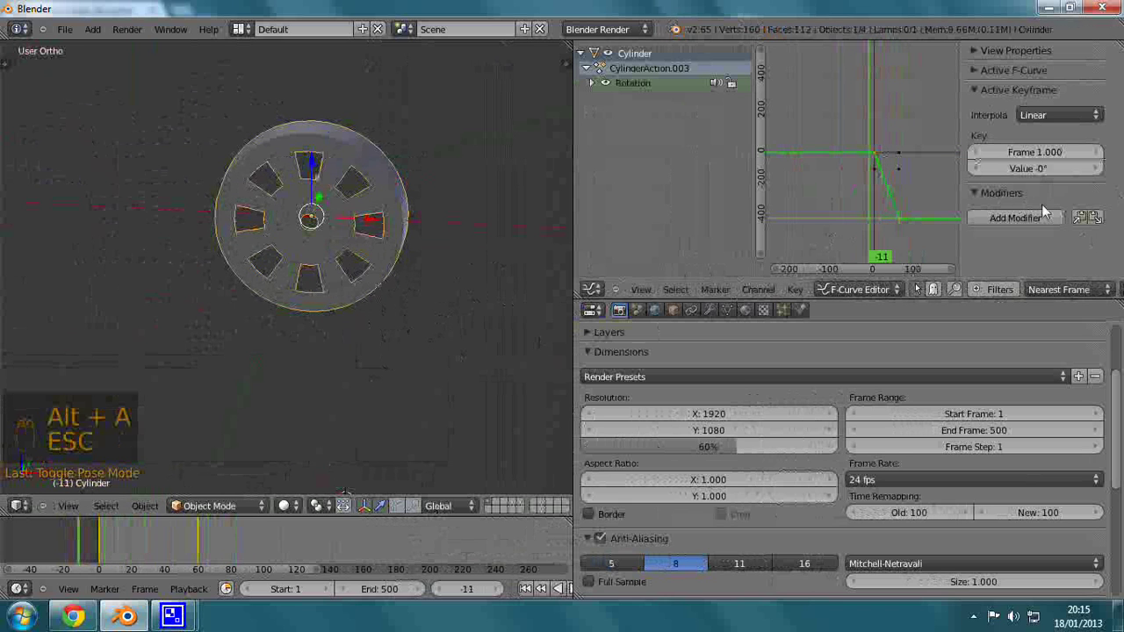
Step: Add a Cycles modifier to the rotation curve so it repeats endlessly
left_click(1011, 221)
left_click(979, 227)
left_click(1010, 235)
left_click_drag(977, 231, 989, 224)
left_click(965, 224)
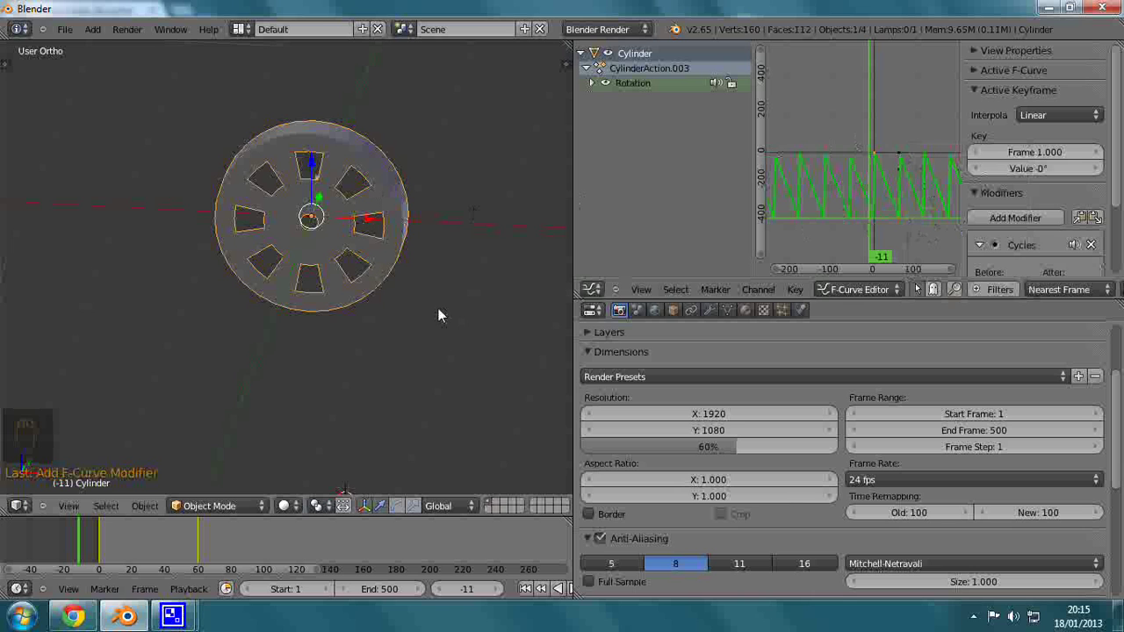
Step: Play the animation to watch the wheel spin continuously, then stop and return to frame 1
left_click(103, 539)
key("alt+a")
left_click_drag(292, 500, 491, 261)
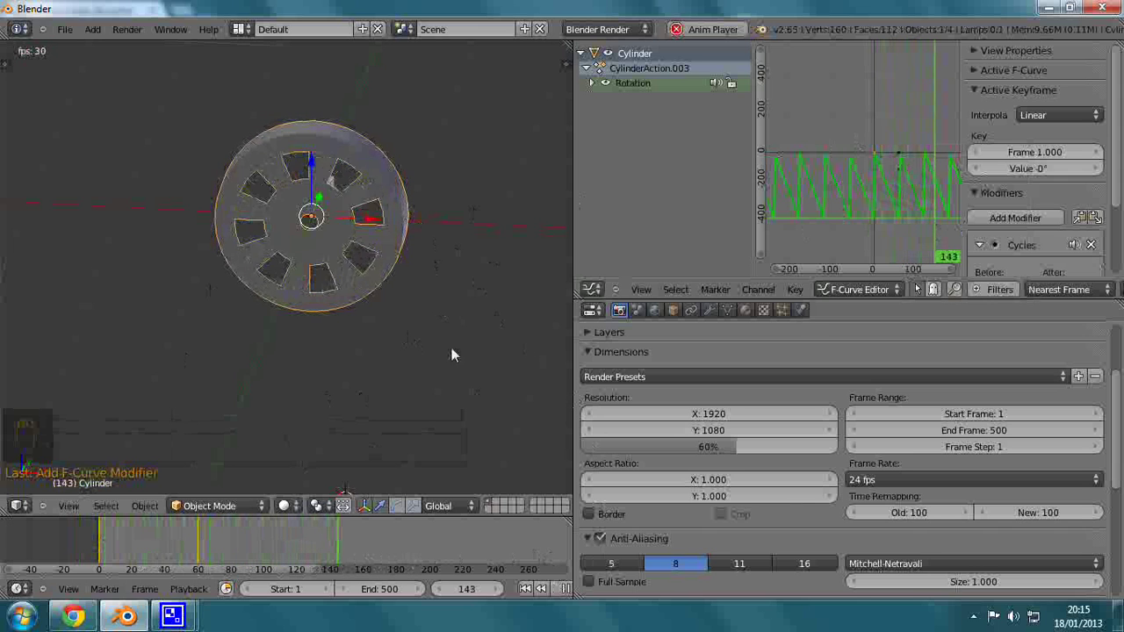
left_click_drag(566, 593, 439, 420)
left_click_drag(438, 420, 421, 374)
key("KP_7")
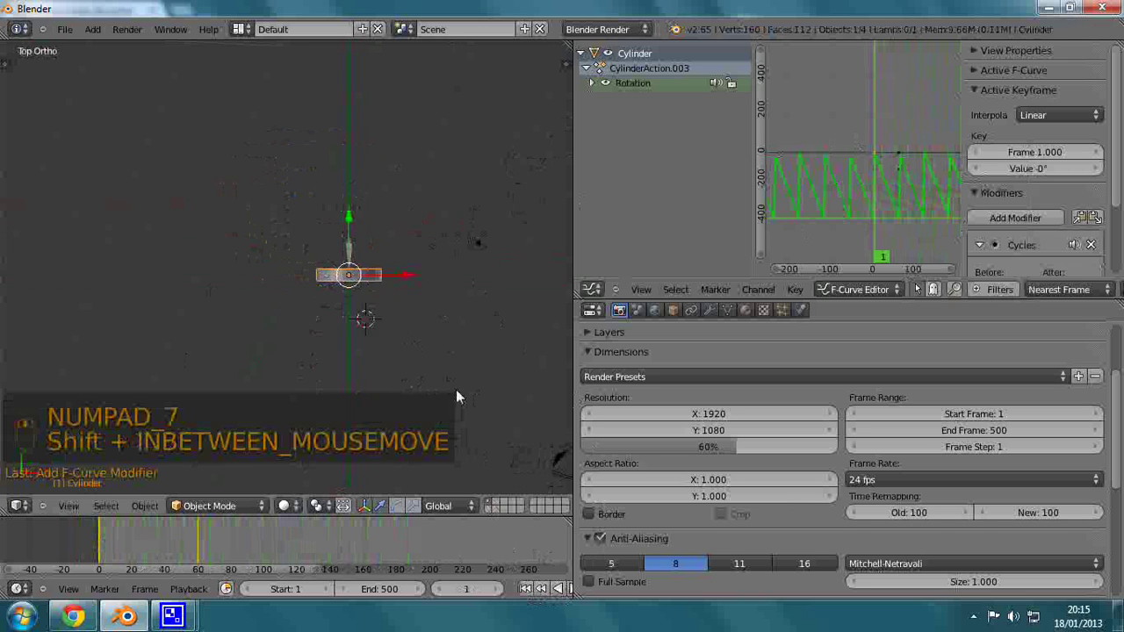
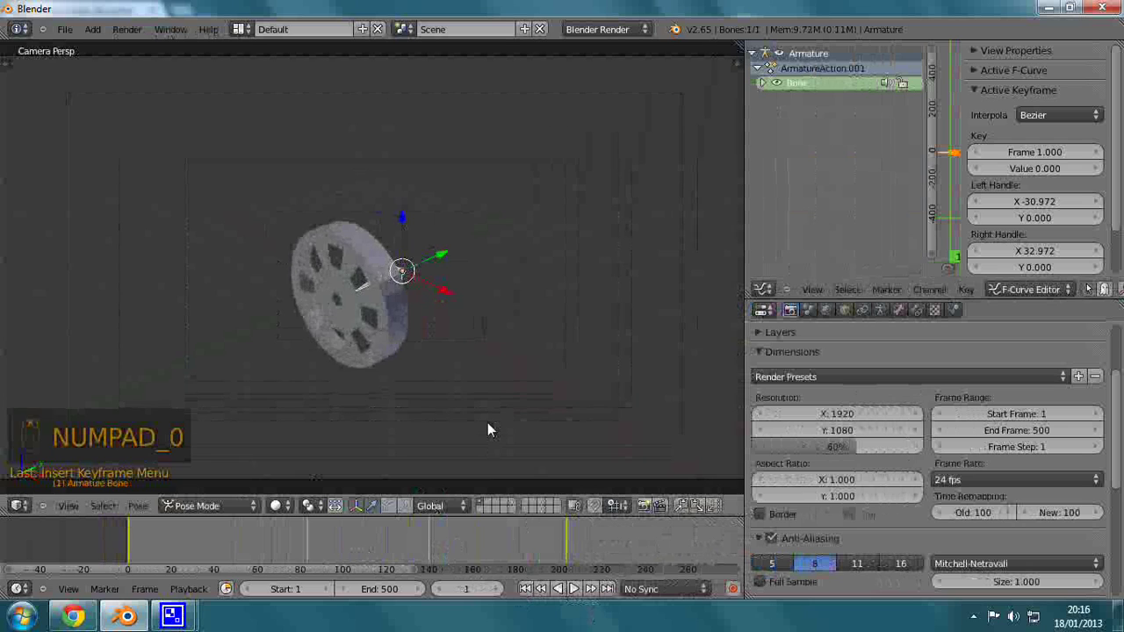
key("alt+a")
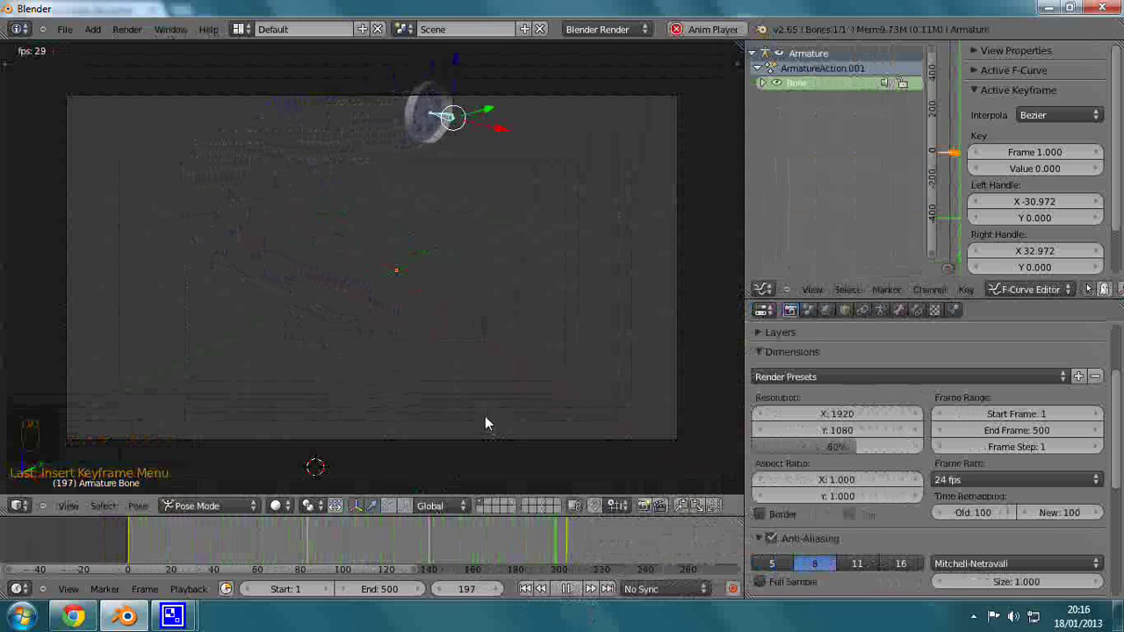
left_click(491, 416)
key("Escape")
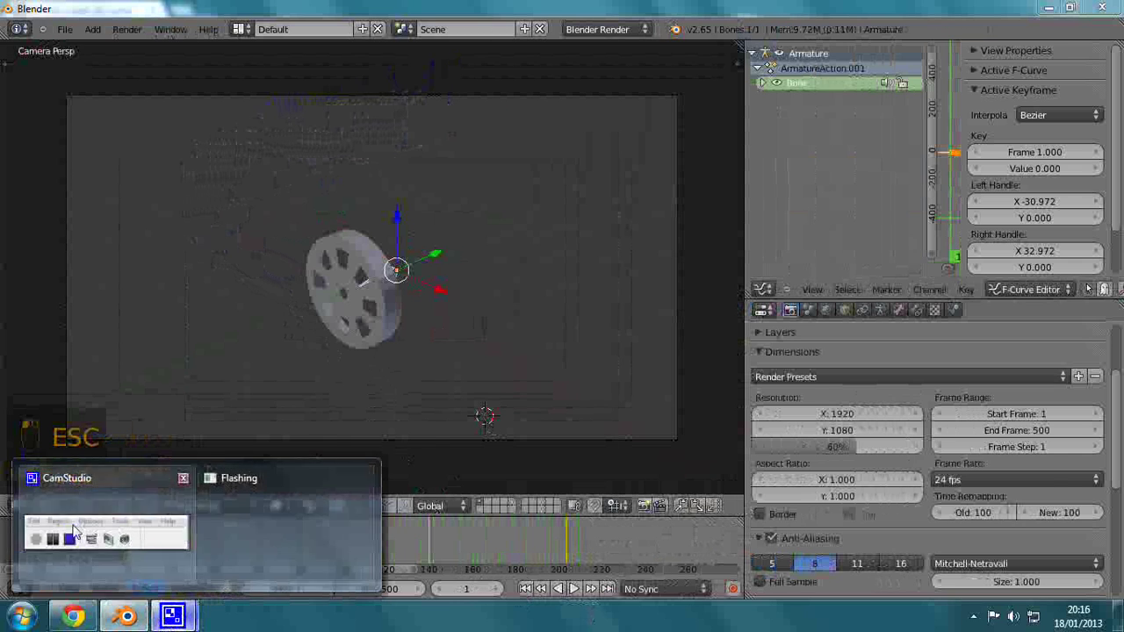